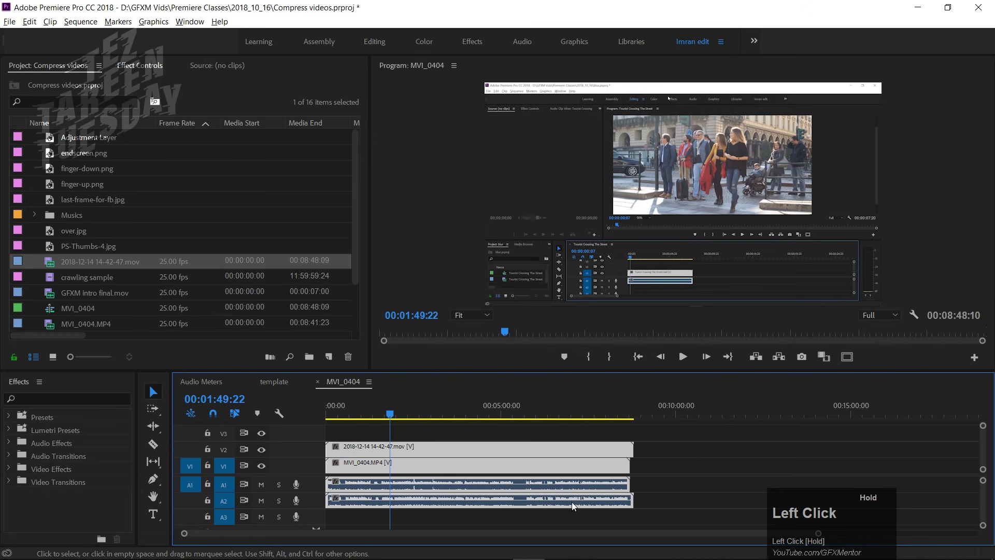
# Select all clips in the sequence and play it back to hear the unsynced audio
pyautogui.press('Delete')
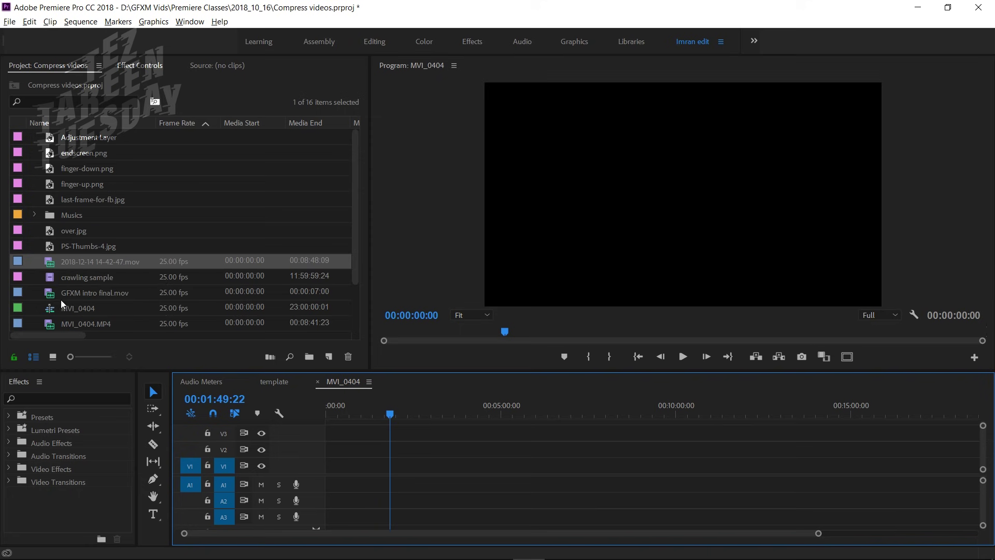
pyautogui.moveTo(361, 180); pyautogui.dragTo(409, 440)
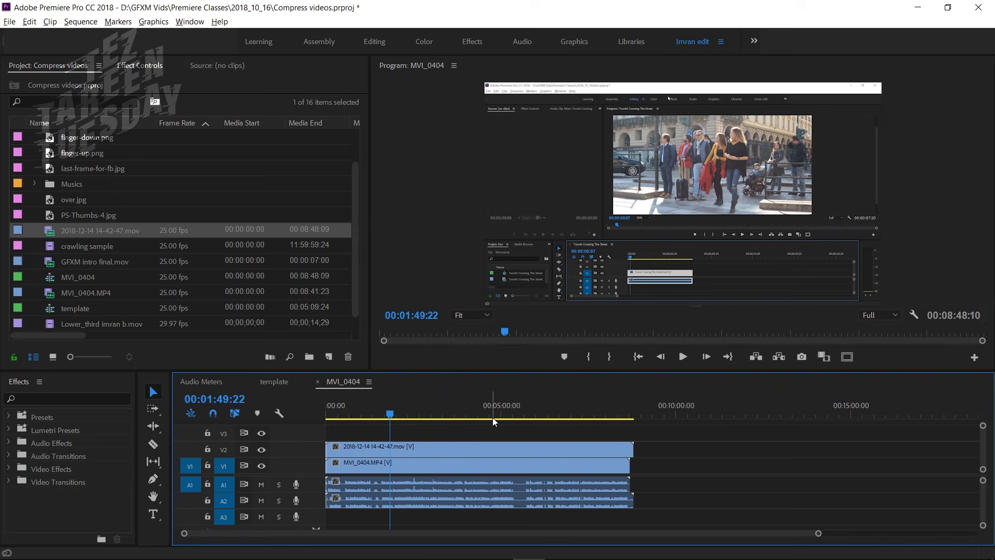
pyautogui.press('space')
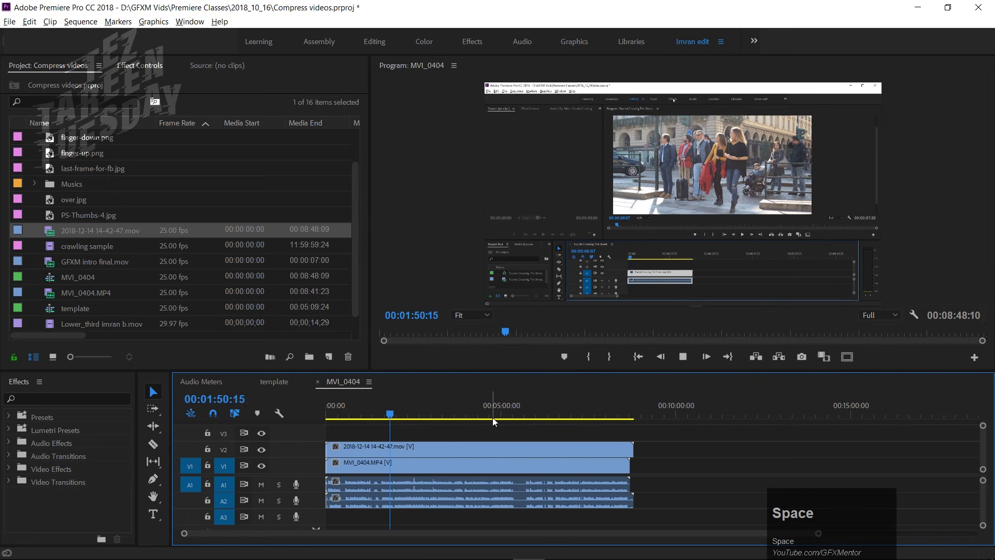
pyautogui.click(497, 422)
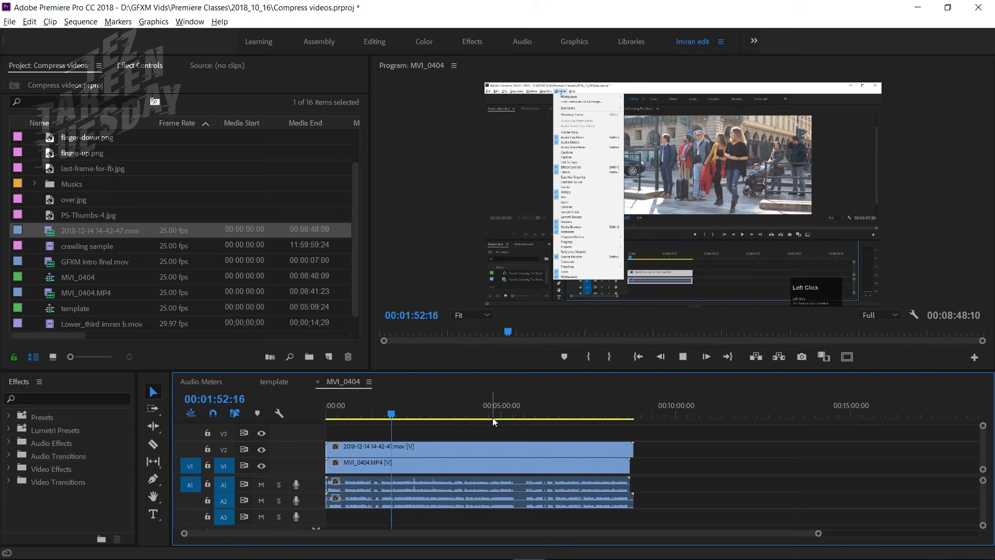
pyautogui.press('space')
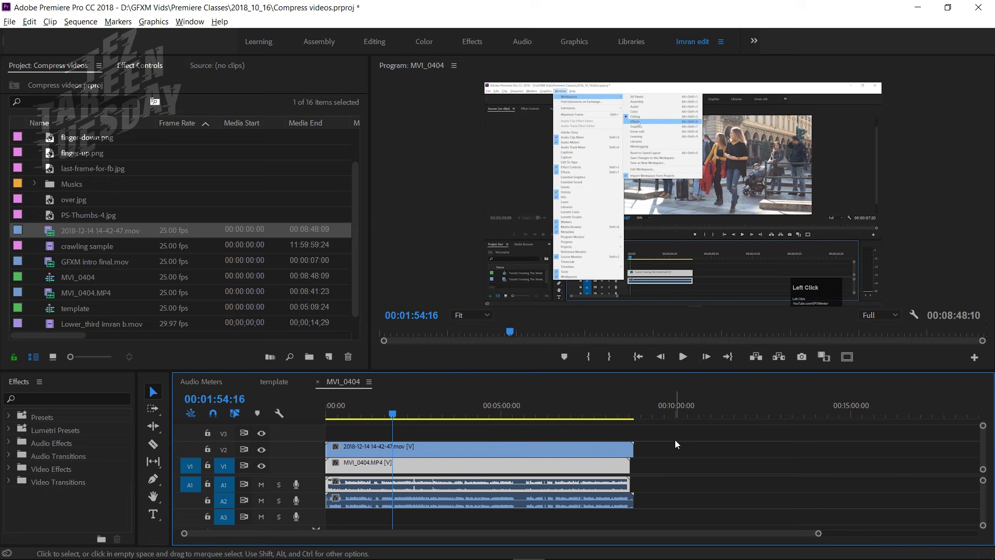
# Synchronize the selected clips using Audio as the sync point
pyautogui.moveTo(679, 444); pyautogui.dragTo(450, 487)
pyautogui.rightClick(450, 487)
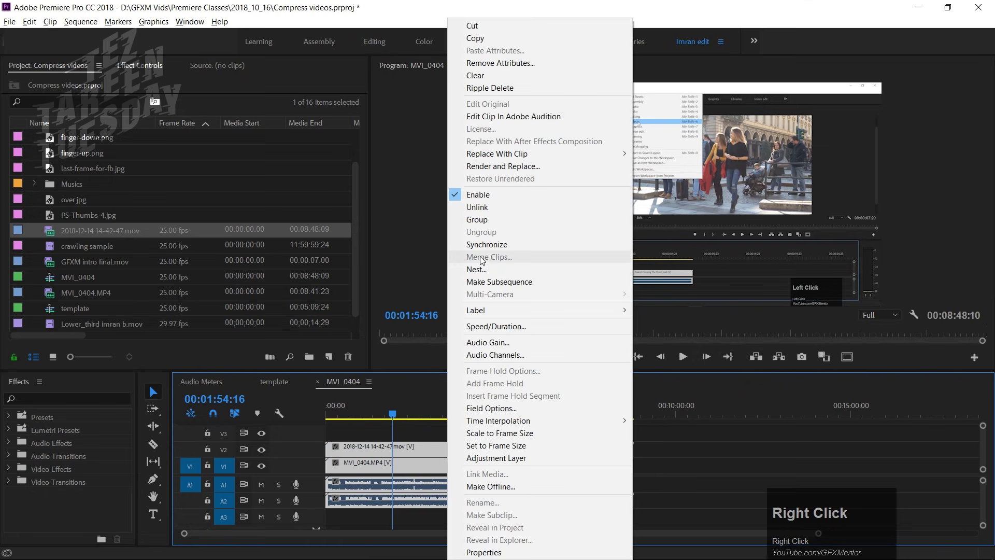
pyautogui.click(499, 251)
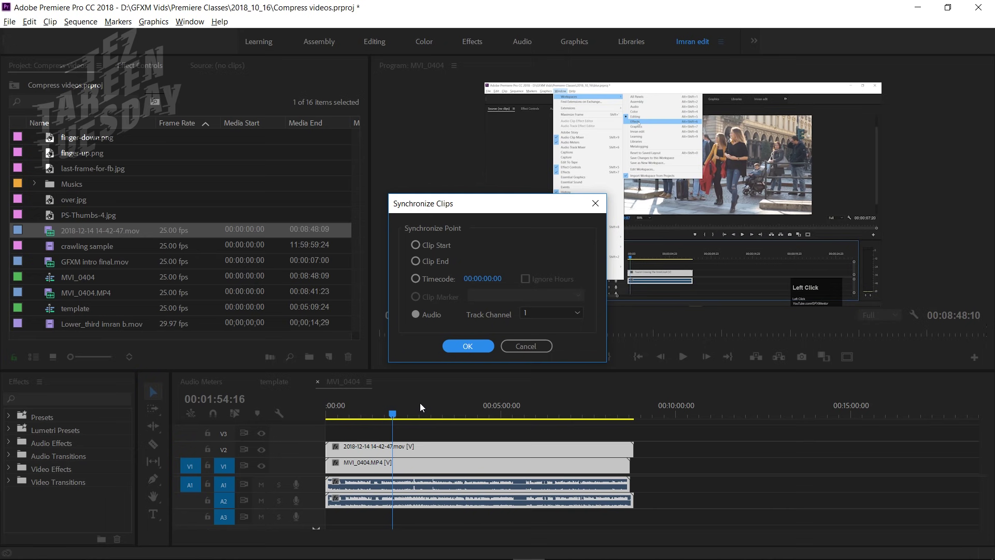
pyautogui.click(459, 351)
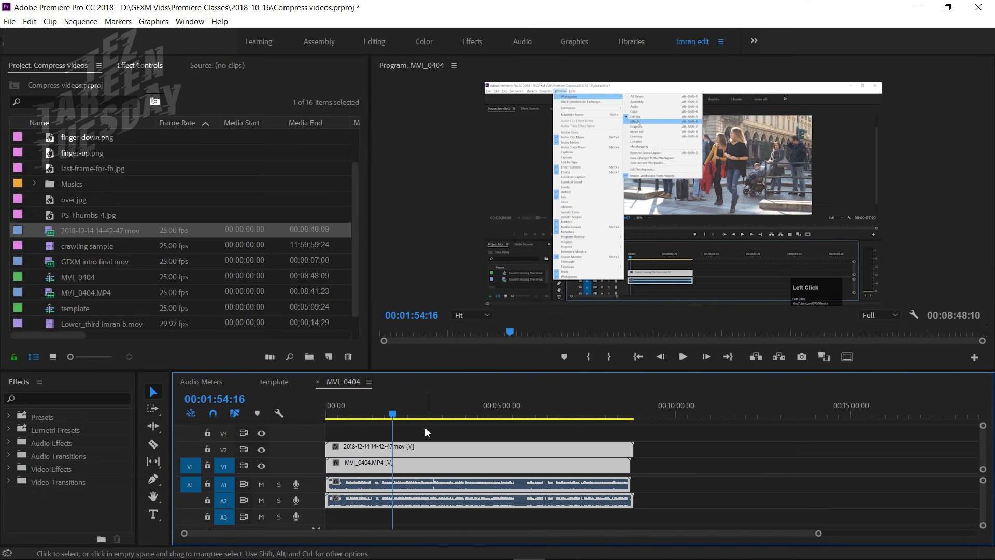
# Play to check sync, mute audio track A2 and select the screen recording clip for unlinking
pyautogui.press('space')
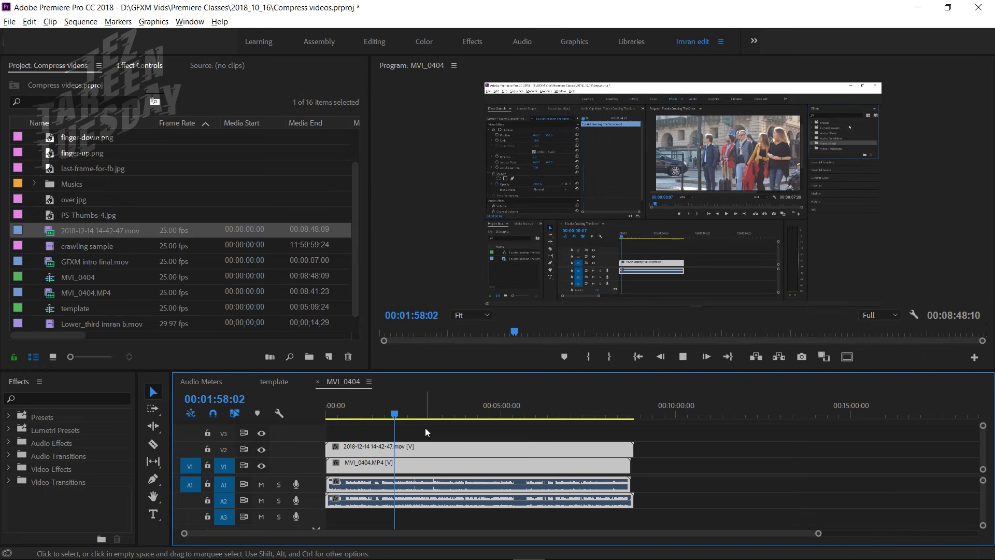
pyautogui.press('space')
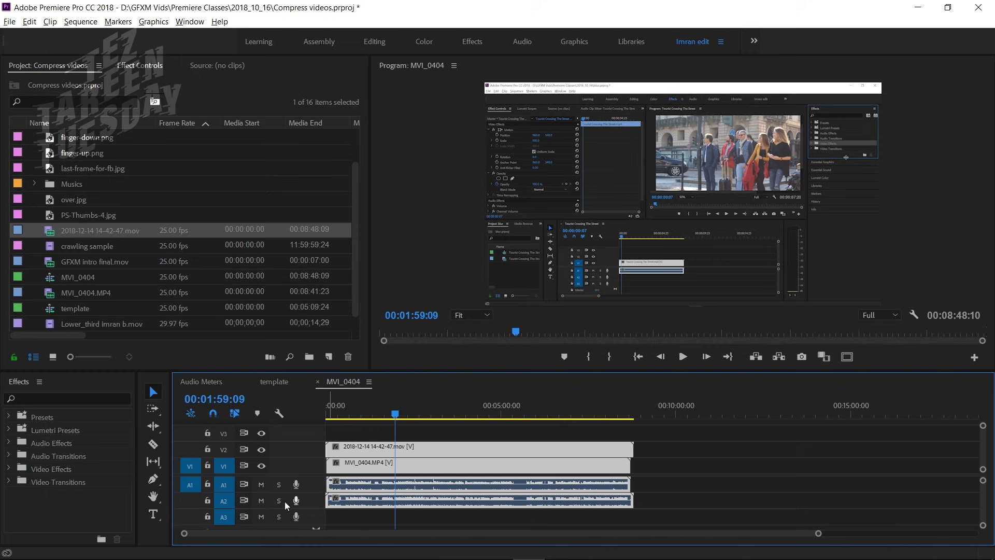
pyautogui.click(262, 507)
pyautogui.click(375, 507)
pyautogui.rightClick(376, 505)
# Unlink and delete the screen recording's audio, then move MVI_0404.MP4 up to V3 above it
pyautogui.click(414, 199)
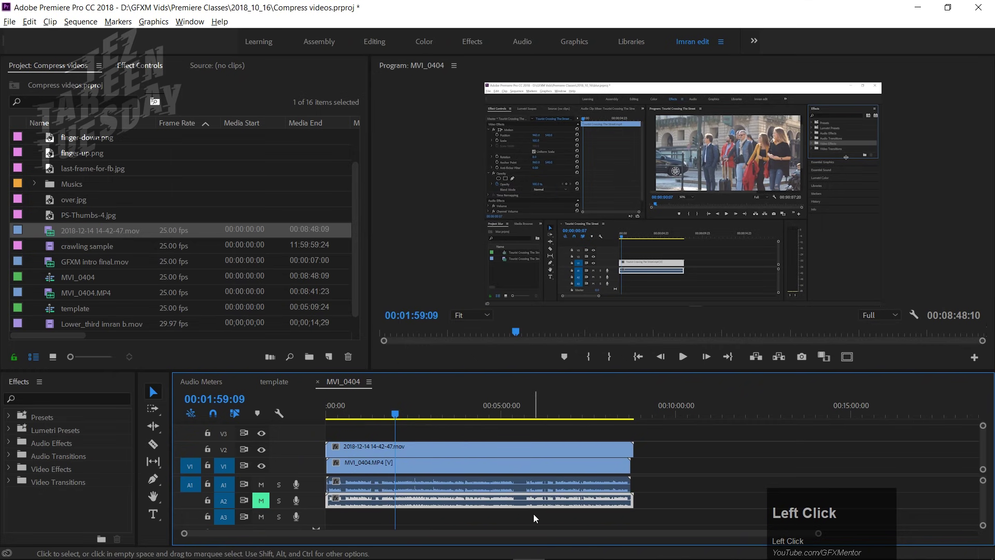
pyautogui.press('Delete')
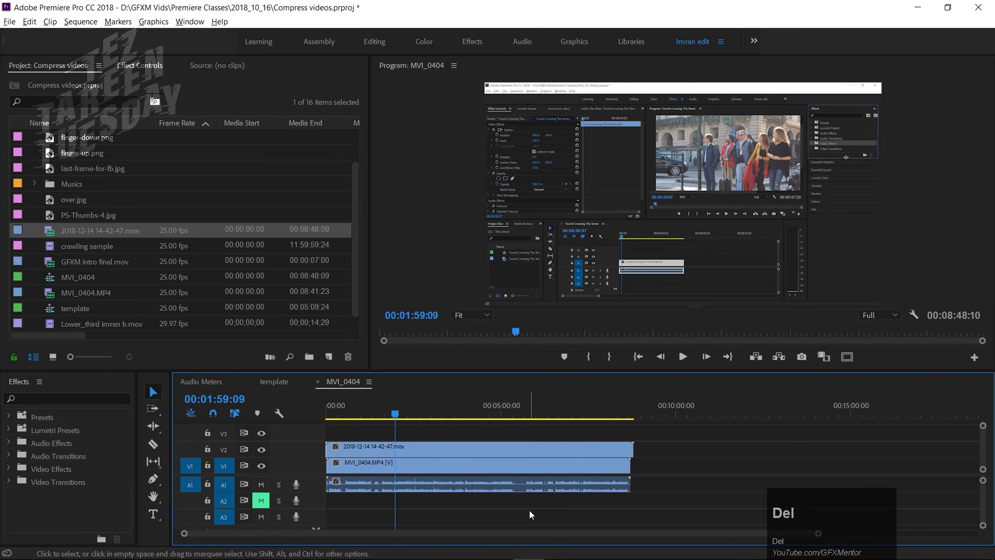
pyautogui.press('space')
pyautogui.moveTo(408, 450); pyautogui.dragTo(423, 454)
pyautogui.press('space')
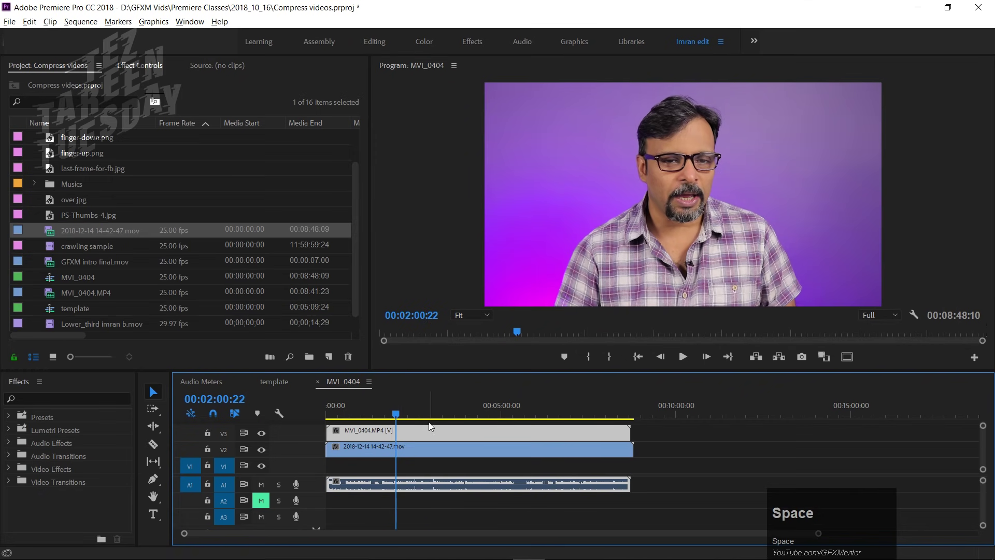
# Scale the camera clip down into the top-left corner and preview the picture-in-picture
pyautogui.moveTo(426, 440); pyautogui.dragTo(810, 283)
pyautogui.press('space')
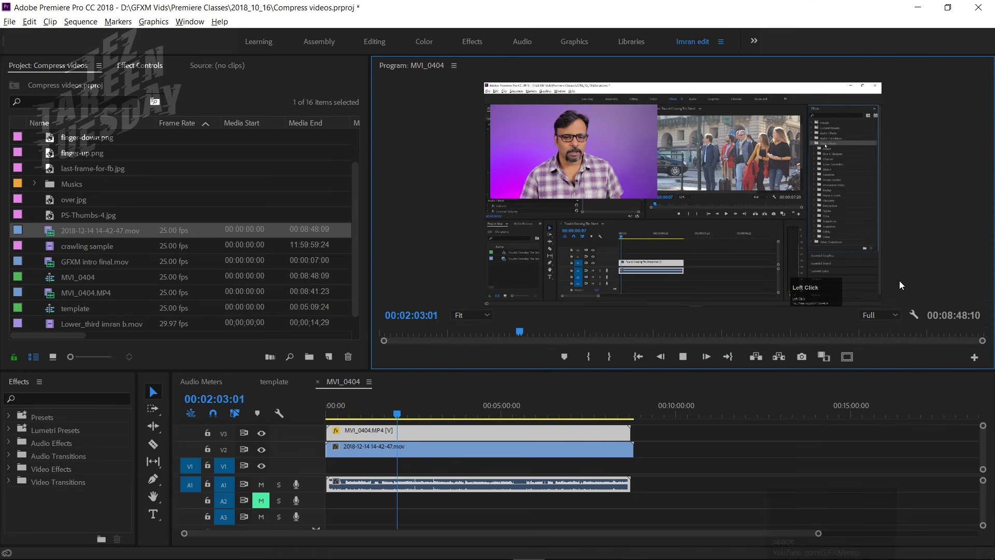
pyautogui.press('space')
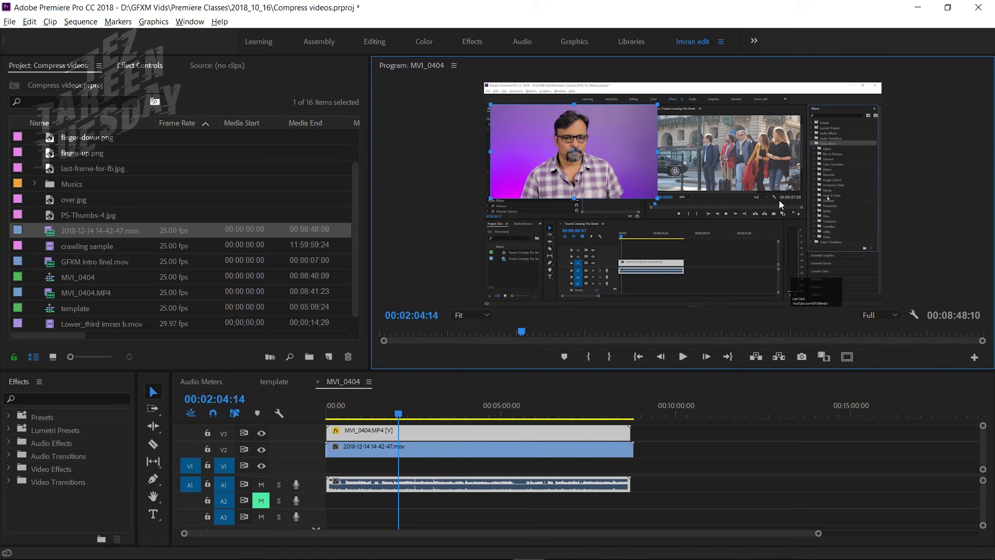
pyautogui.press('space')
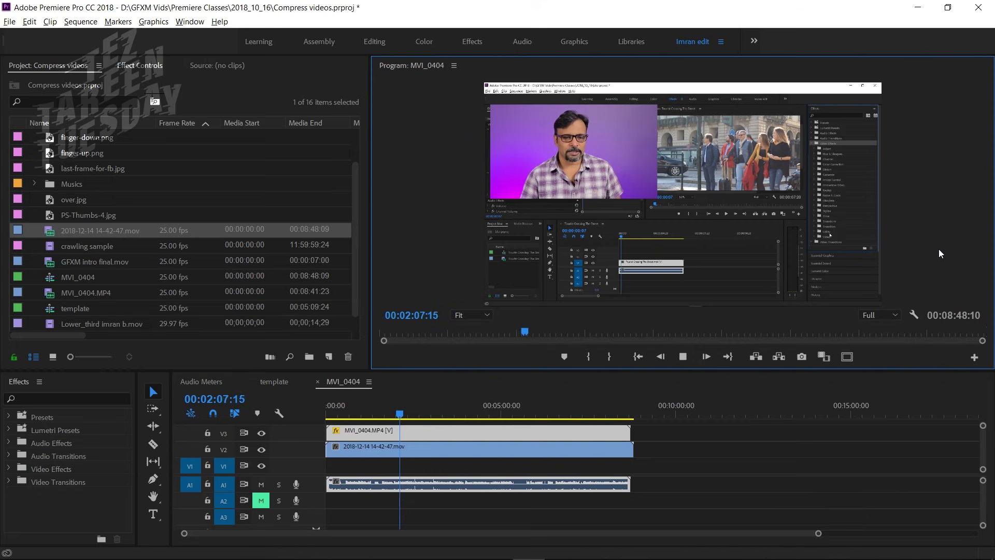
pyautogui.press('space')
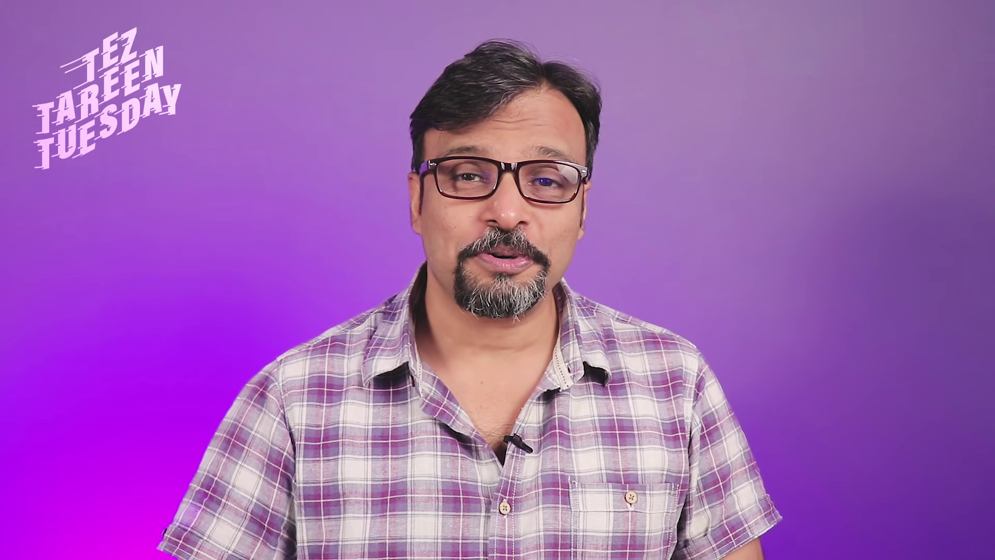